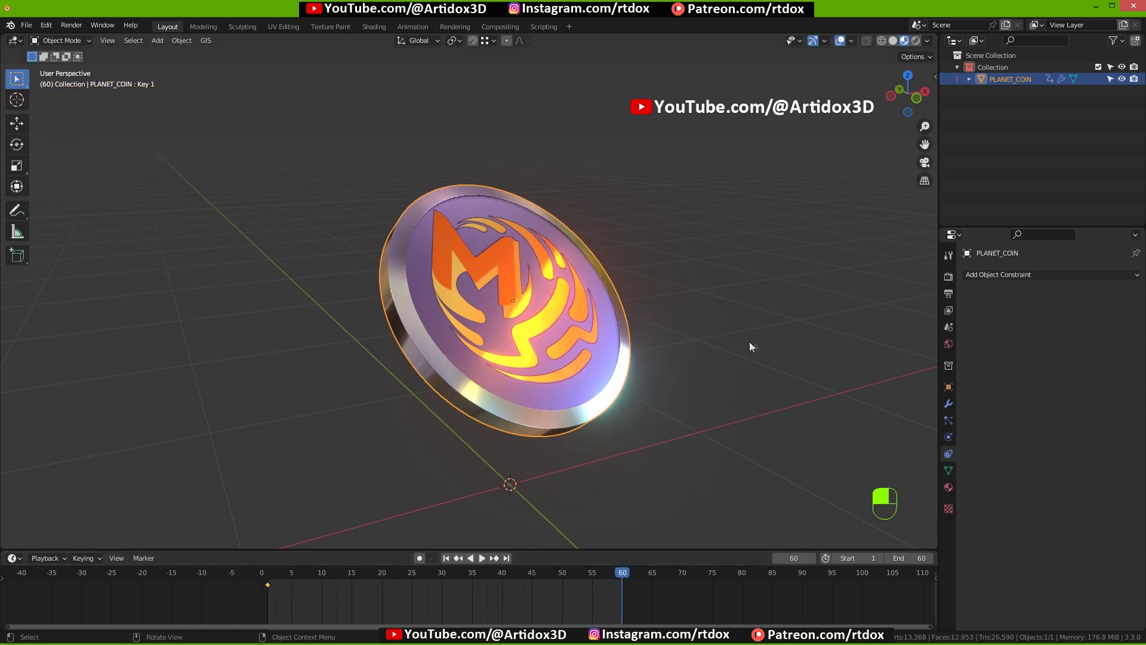
Rotate the planet coin and insert a rotation keyframe for its spin.
key("r")
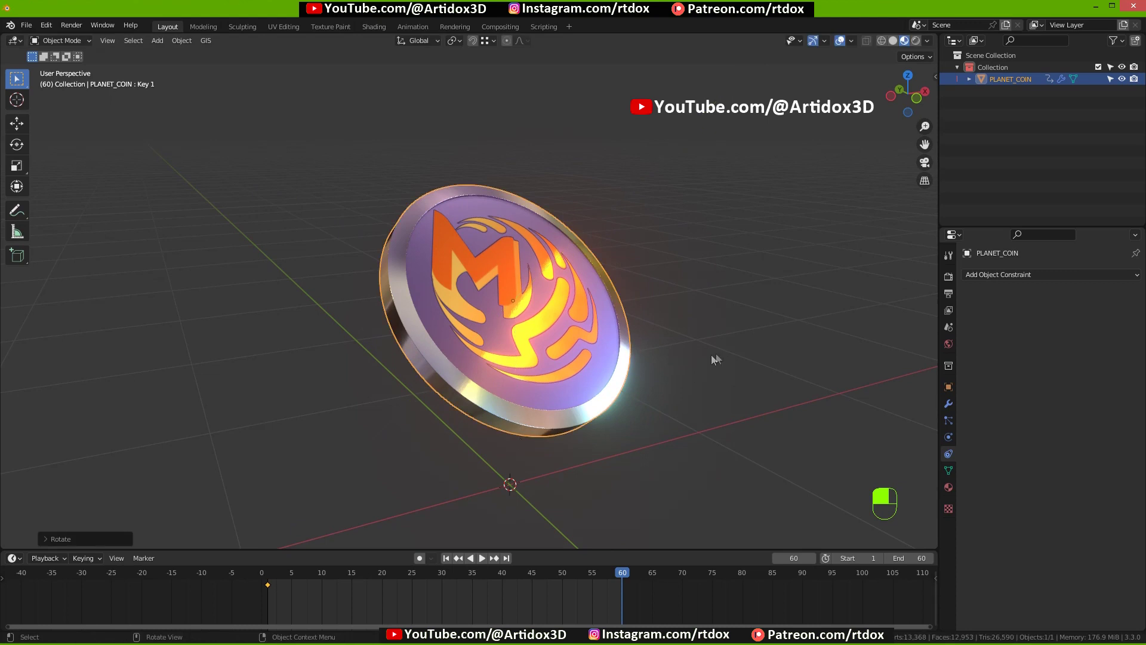
key("i")
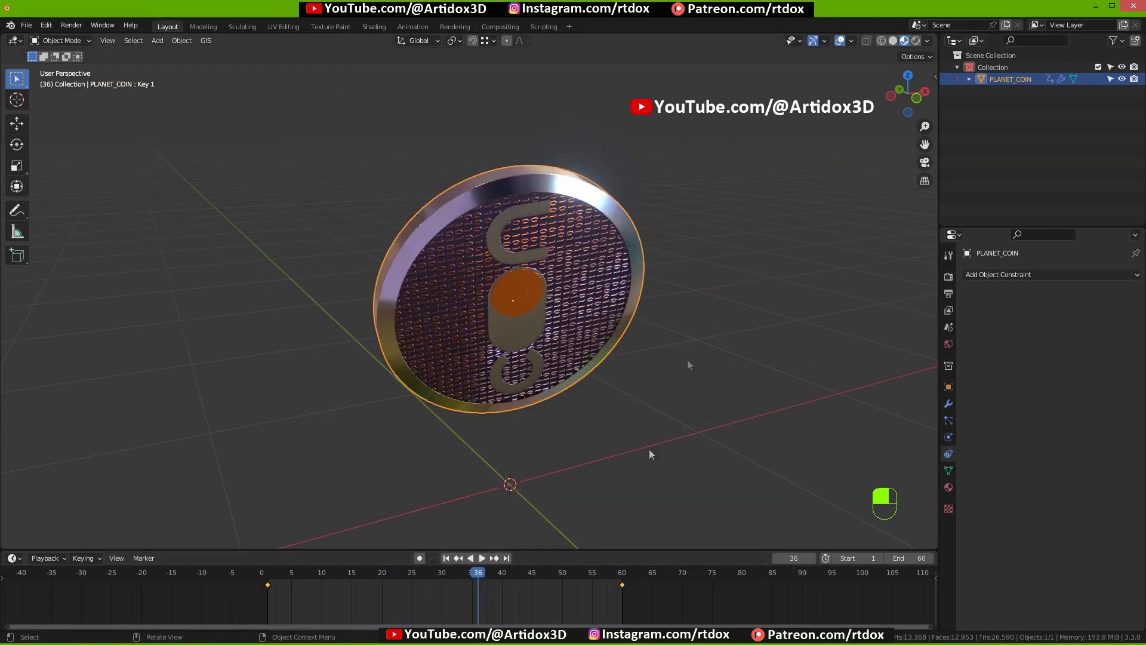
left_click_drag(627, 590, 273, 591)
key("x")
left_click(272, 591)
left_click_drag(272, 591, 446, 564)
key("x")
left_click_drag(446, 564, 871, 344)
key("alt+r")
key("shift+a")
key("g")
left_click_drag(871, 344, 513, 561)
key("s")
key("i")
left_click_drag(514, 561, 422, 304)
key("r")
key("i")
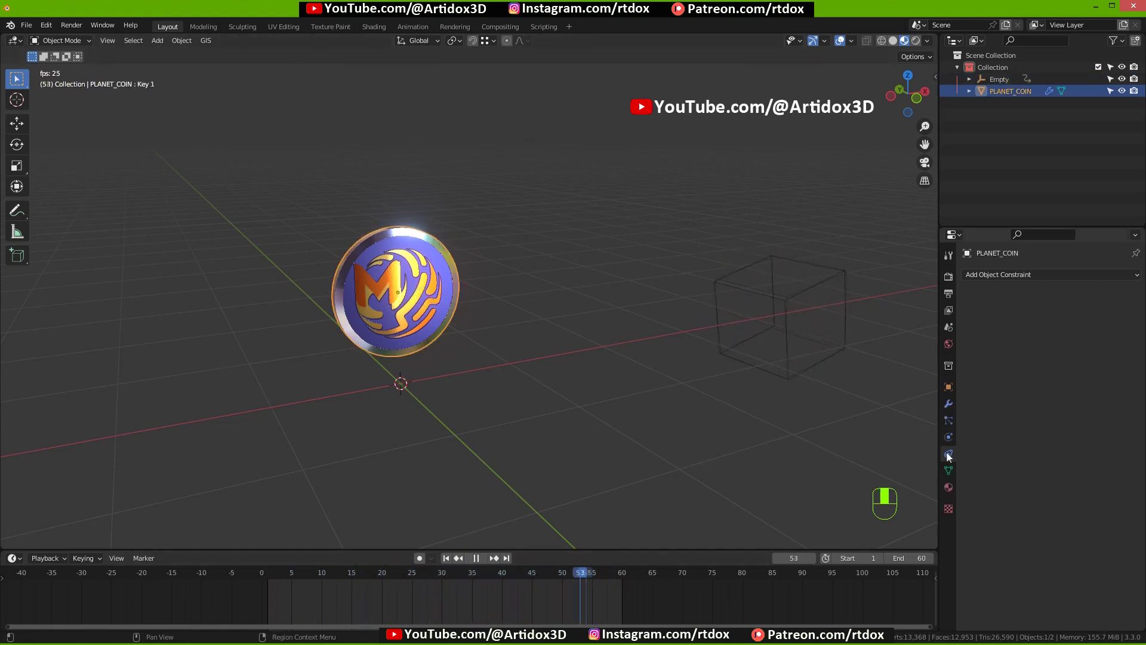
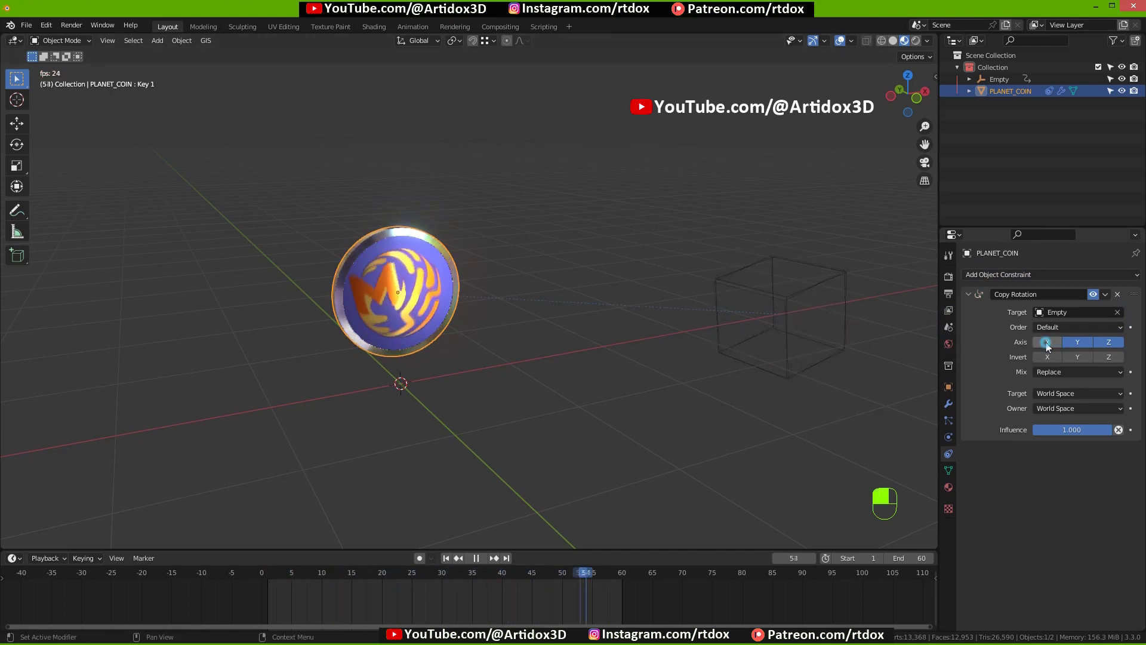
Enable only the Y axis on the coin's Copy Rotation constraint targeting the Empty.
left_click(1108, 349)
left_click_drag(1108, 348, 1053, 415)
left_click_drag(1054, 415, 1072, 345)
key("r")
key("r")
left_click_drag(1073, 346, 1080, 347)
key("r")
left_click(1080, 347)
left_click_drag(1081, 347, 482, 563)
left_click_drag(482, 562, 438, 329)
left_click_drag(438, 328, 699, 348)
key("alt+r")
left_click(699, 349)
left_click_drag(700, 348, 507, 563)
key("a")
key("x")
key("i")
left_click_drag(507, 563, 537, 449)
key("r")
key("i")
key("shift+a")
key("s")
left_click_drag(537, 449, 354, 578)
key("g")
key("i")
left_click_drag(354, 578, 672, 318)
key("r")
left_click_drag(672, 318, 536, 582)
key("r")
key("i")
left_click_drag(536, 582, 748, 440)
key("r")
left_click_drag(748, 439, 622, 581)
key("r")
key("i")
left_click_drag(622, 581, 416, 266)
key("alt+r")
key("alt+r")
key("i")
left_click_drag(416, 266, 1087, 348)
left_click(1088, 348)
middle_click(1109, 350)
left_click(1114, 348)
left_click_drag(1114, 348, 1000, 275)
left_click_drag(1000, 276, 1099, 503)
middle_click(1088, 503)
left_click_drag(1111, 504, 1078, 506)
left_click_drag(1091, 506, 477, 565)
left_click_drag(478, 564, 470, 388)
left_click_drag(470, 387, 424, 338)
left_click(425, 338)
left_click_drag(429, 339, 1094, 300)
left_click(1093, 300)
left_click_drag(1093, 320, 1092, 452)
left_click(1093, 452)
left_click_drag(1092, 452, 1092, 300)
key("n")
key("n")
key("Tab")
key("3")
key("g")
key("Tab")
left_click(1091, 300)
left_click_drag(1093, 313, 488, 565)
left_click(1096, 454)
left_click_drag(485, 564, 480, 359)
middle_click(479, 358)
left_click_drag(455, 560, 1101, 317)
left_click_drag(1100, 316, 1098, 452)
left_click(1097, 452)
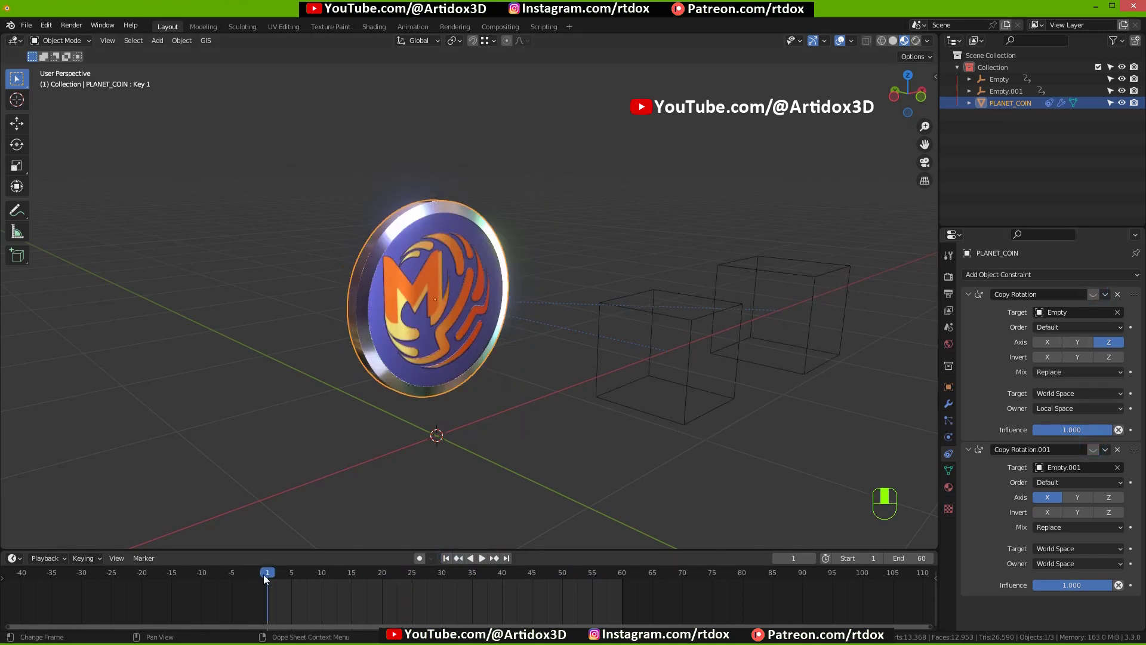